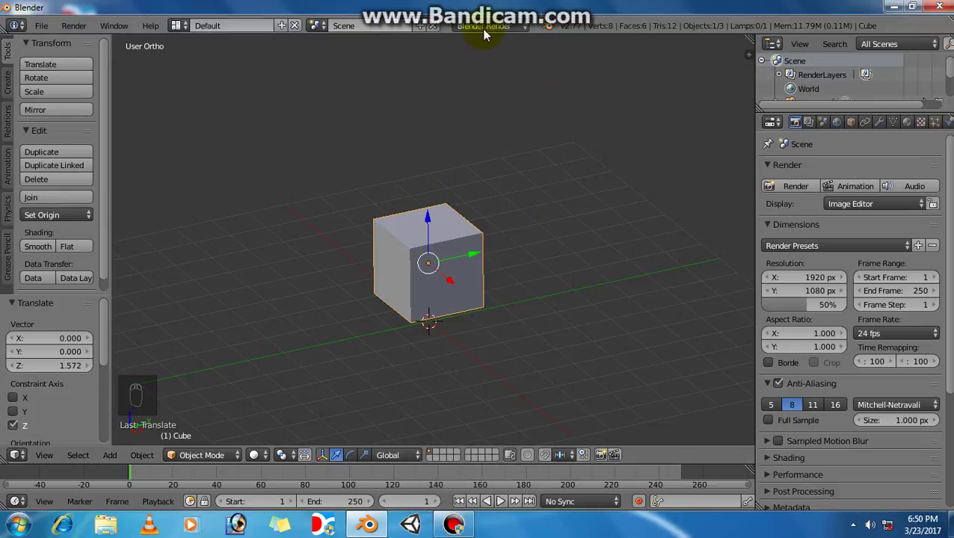
# Step: Switch the render engine to Cycles and bring up the cube's Material settings
pyautogui.moveTo(488, 33); pyautogui.dragTo(498, 56)
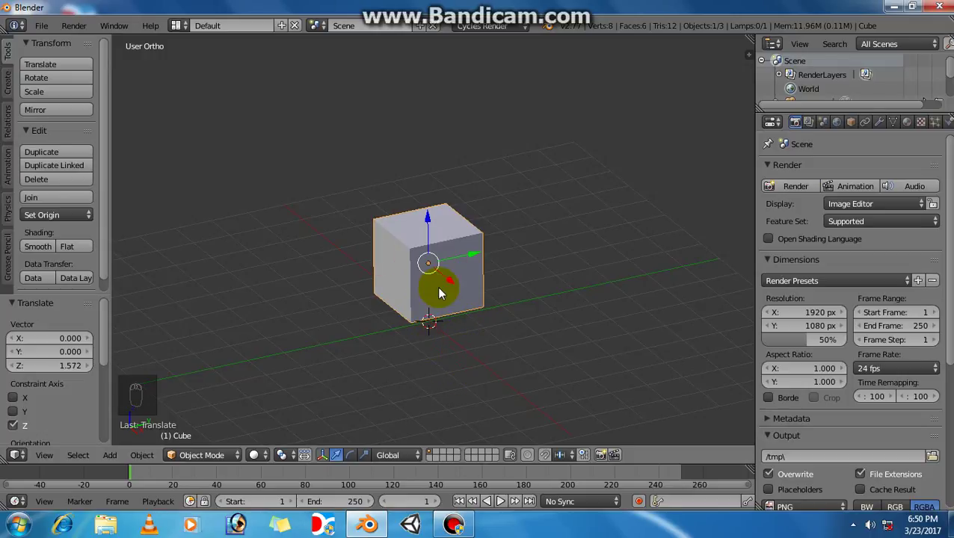
pyautogui.moveTo(442, 322); pyautogui.dragTo(422, 227)
pyautogui.moveTo(474, 283); pyautogui.dragTo(453, 278)
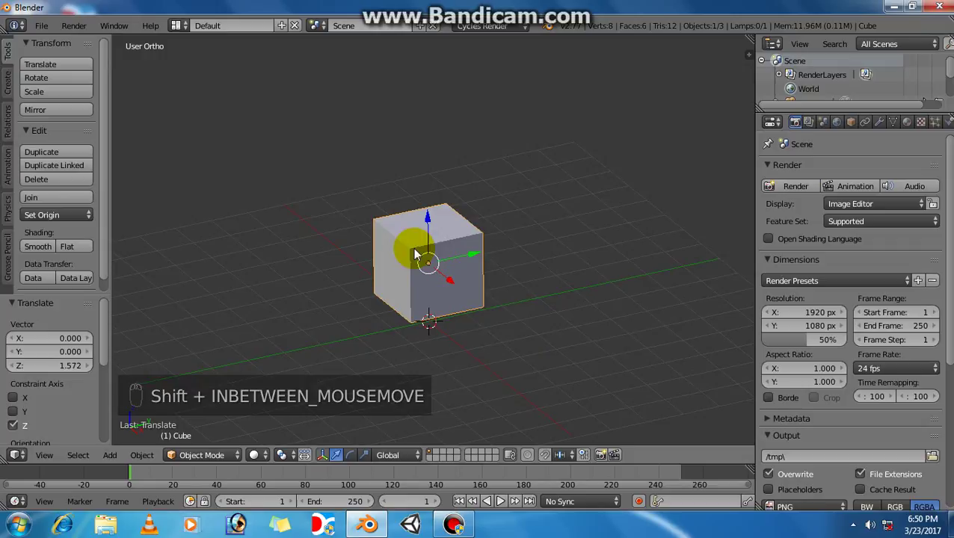
pyautogui.moveTo(909, 127); pyautogui.dragTo(473, 26)
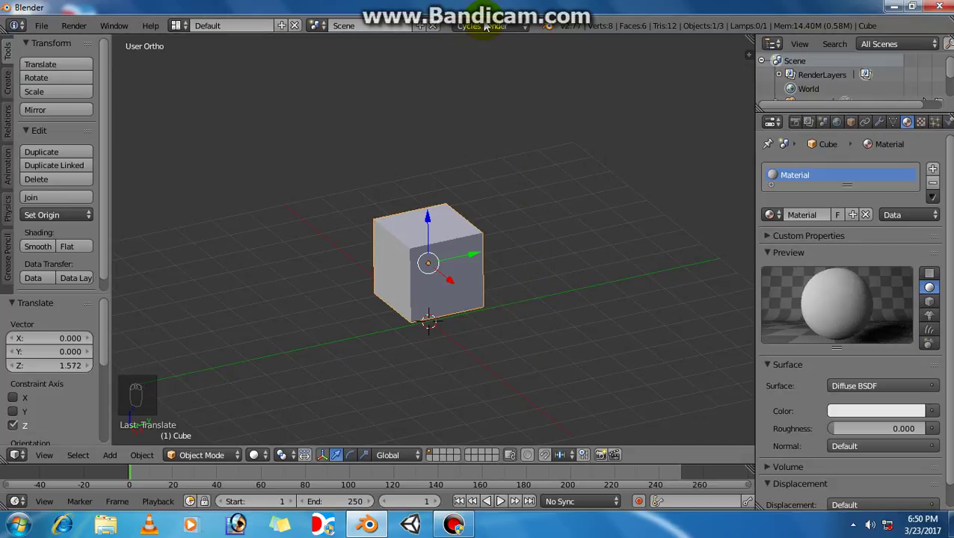
pyautogui.moveTo(492, 30); pyautogui.dragTo(494, 44)
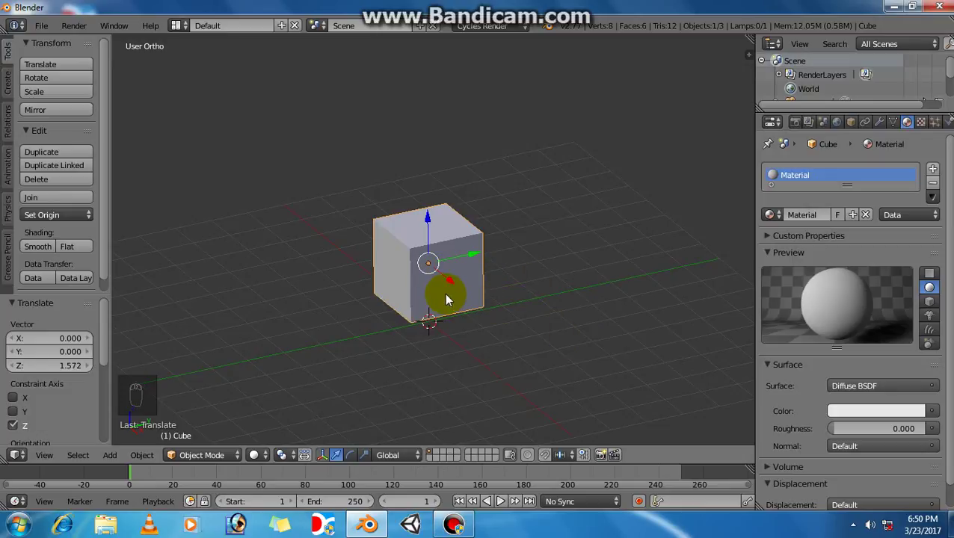
pyautogui.moveTo(846, 307); pyautogui.dragTo(502, 35)
pyautogui.moveTo(503, 35); pyautogui.dragTo(911, 425)
pyautogui.click(912, 425)
pyautogui.moveTo(845, 301); pyautogui.dragTo(848, 318)
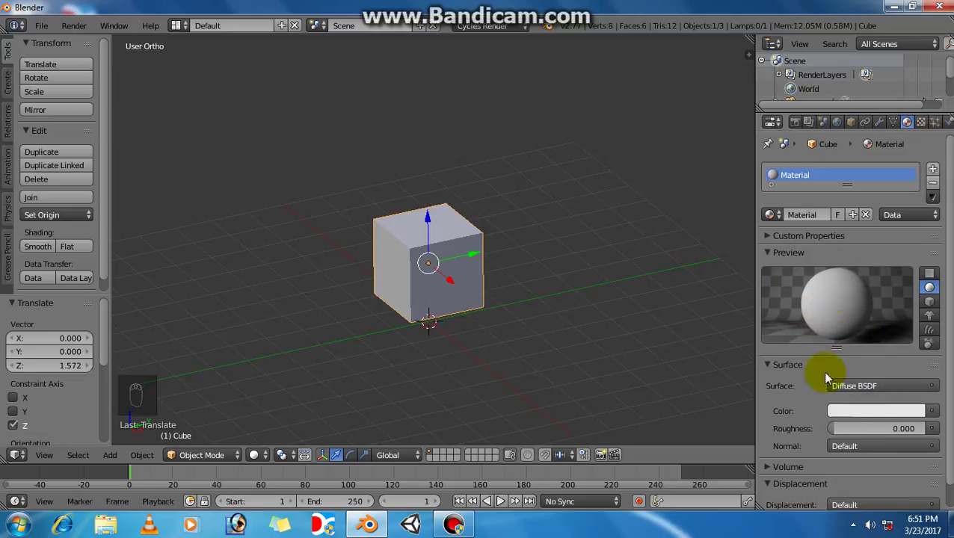
pyautogui.moveTo(857, 416); pyautogui.dragTo(868, 423)
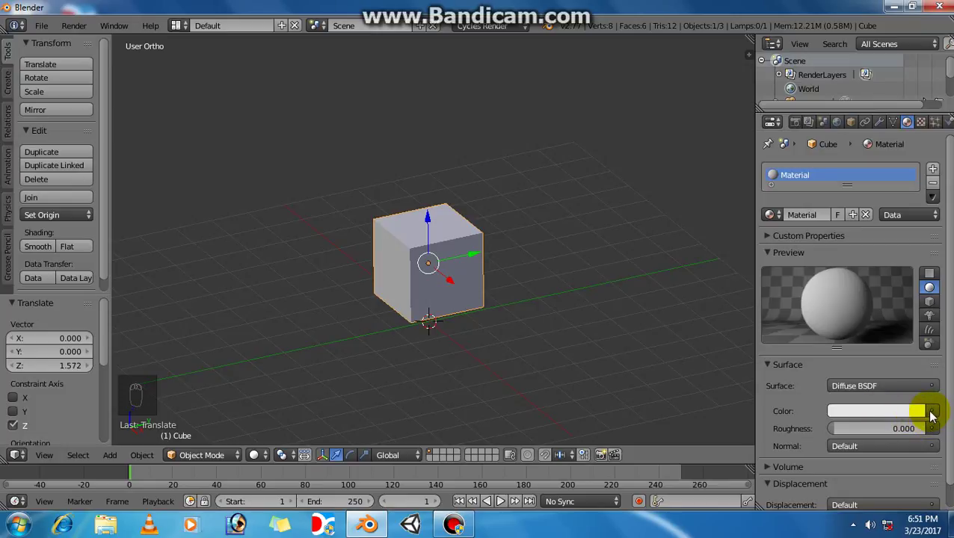
# Step: Set the Diffuse BSDF Color to an Image Texture loaded from the photo file
pyautogui.moveTo(935, 414); pyautogui.dragTo(536, 246)
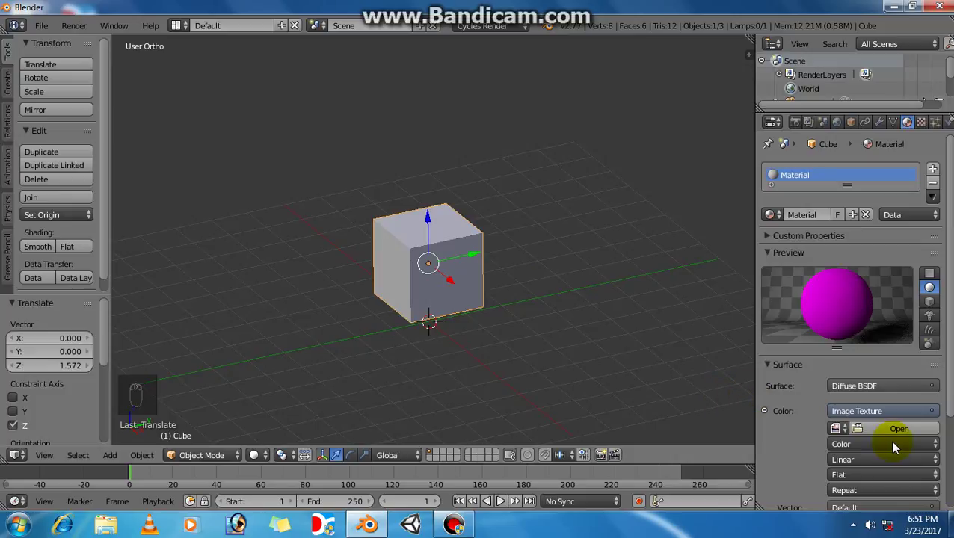
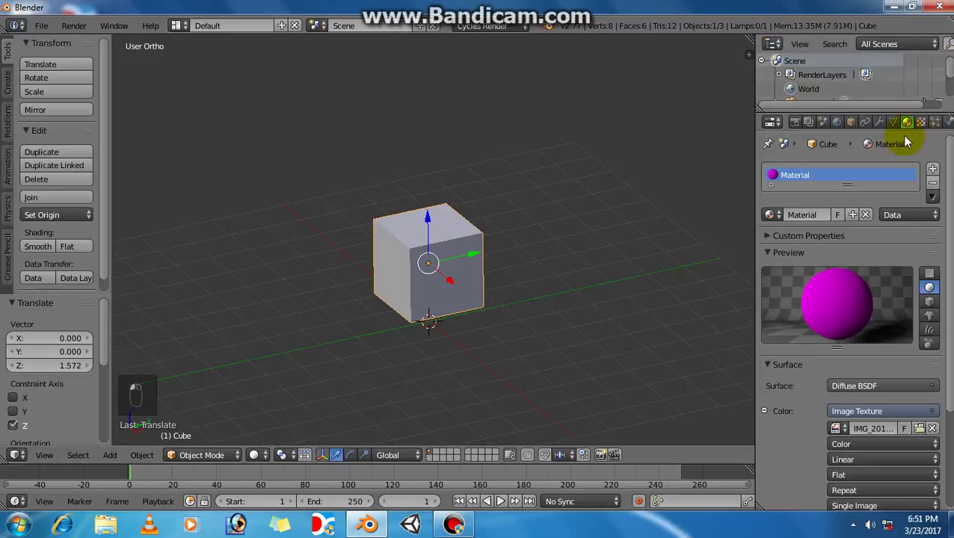
pyautogui.click(714, 239)
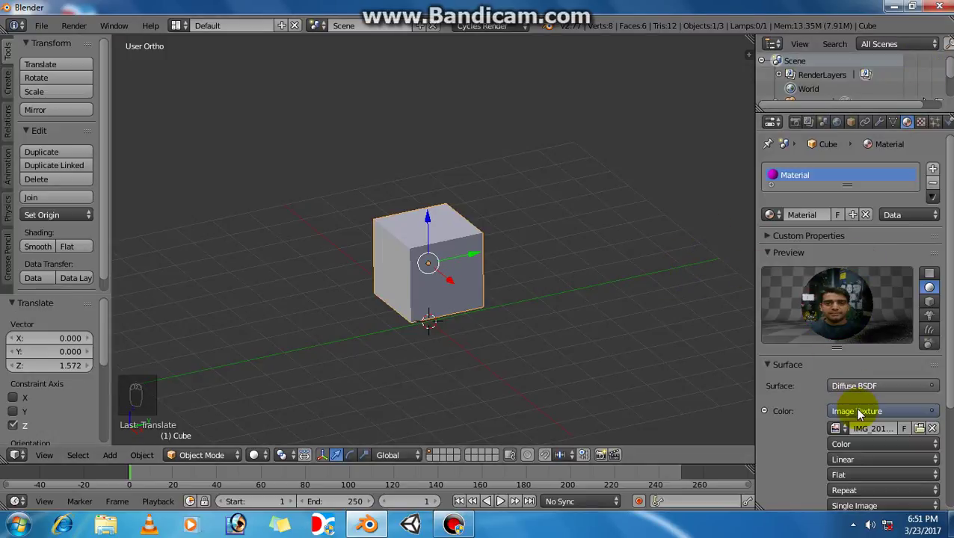
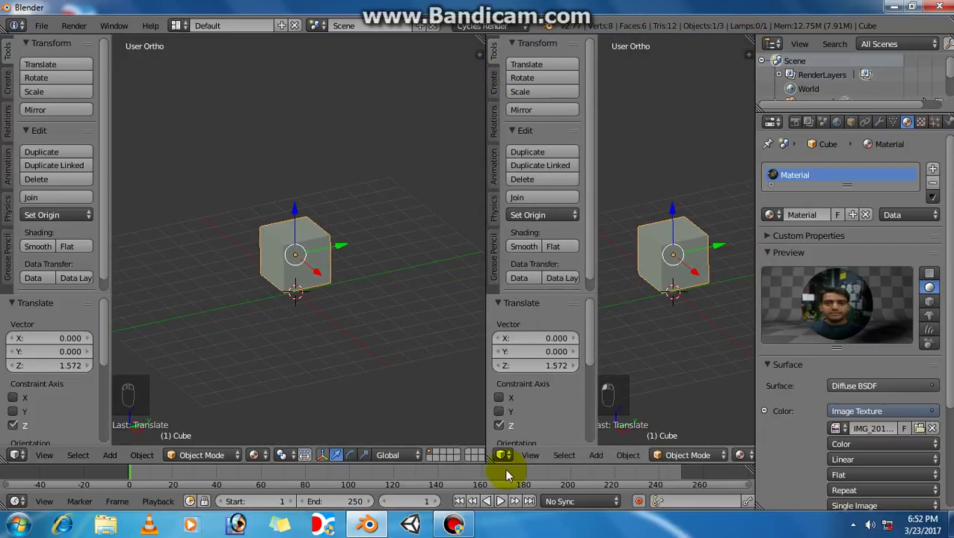
# Step: Make the right-hand area a UV/Image Editor showing the loaded photo
pyautogui.moveTo(505, 454); pyautogui.dragTo(541, 353)
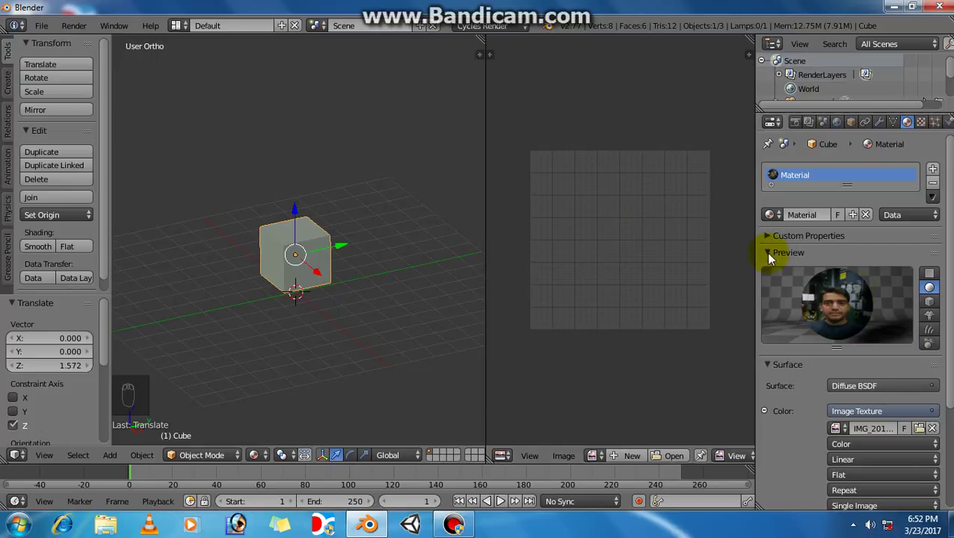
pyautogui.moveTo(633, 464); pyautogui.dragTo(910, 310)
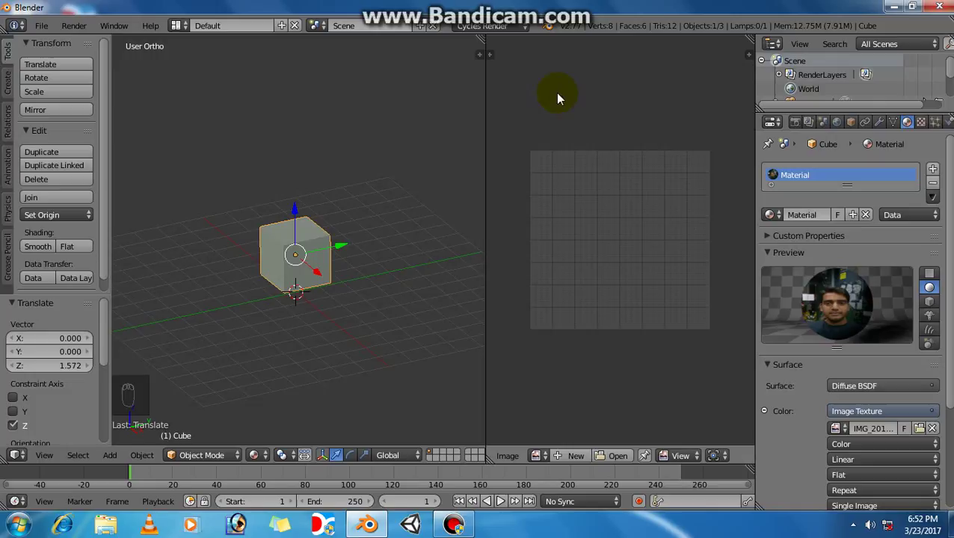
pyautogui.moveTo(539, 459); pyautogui.dragTo(506, 459)
pyautogui.moveTo(506, 459); pyautogui.dragTo(696, 335)
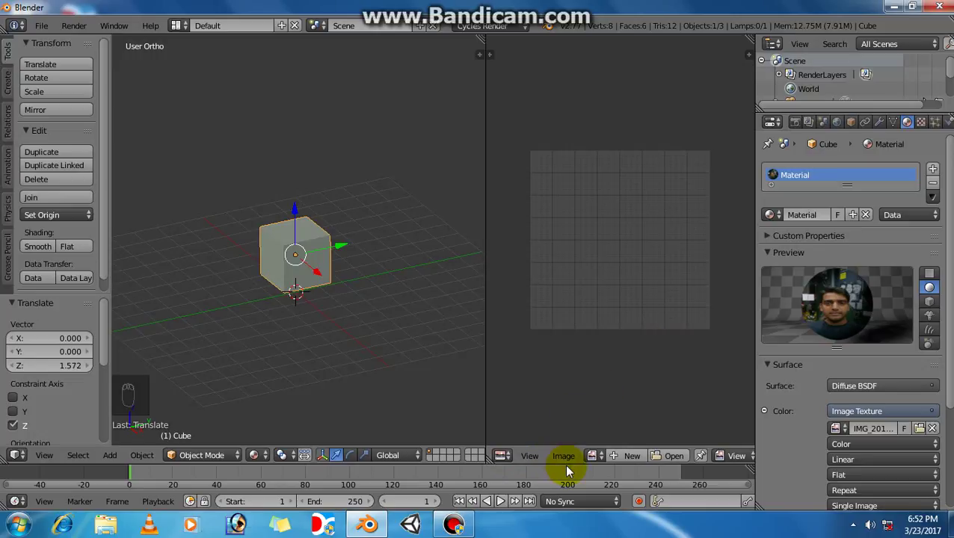
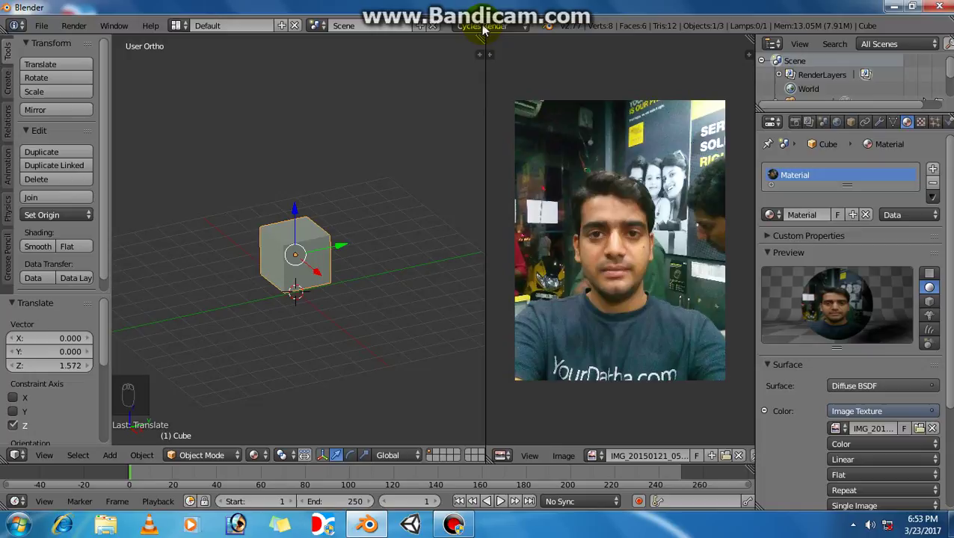
# Step: Keep Cycles as engine and switch the cube to face selection in Edit Mode
pyautogui.moveTo(486, 31); pyautogui.dragTo(494, 75)
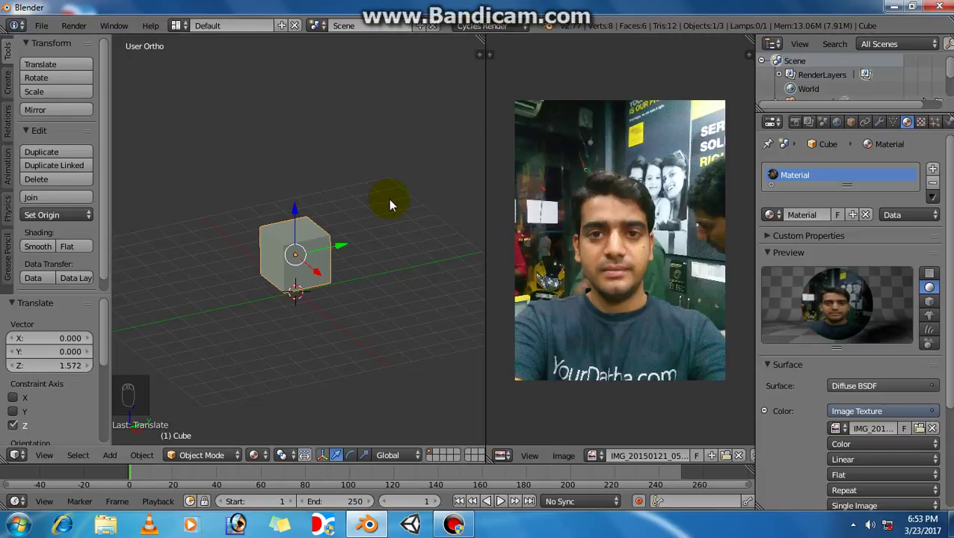
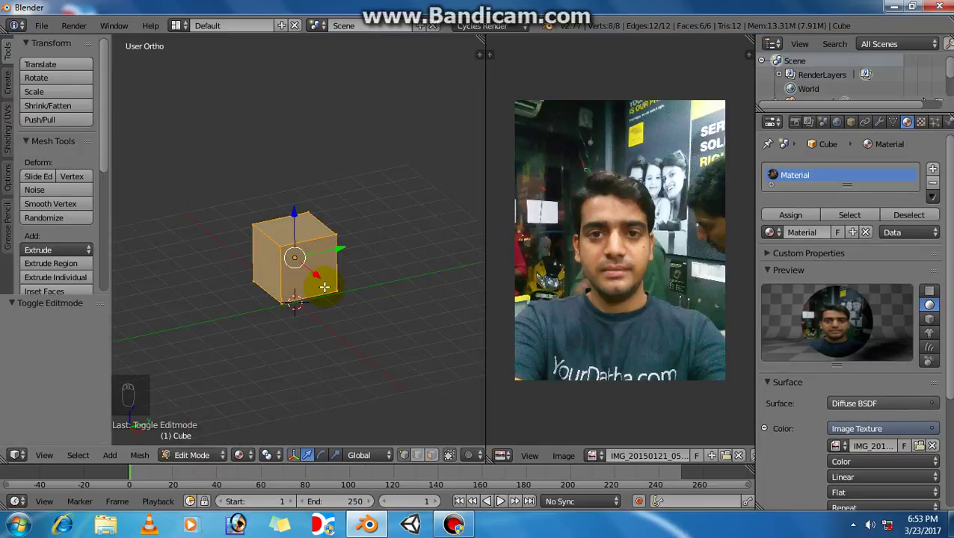
pyautogui.press('ctrl+Tab')
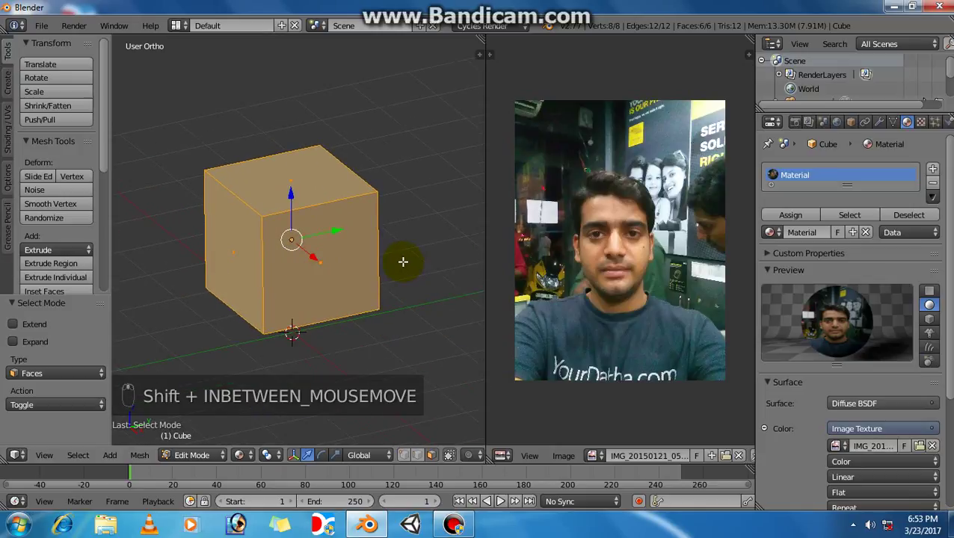
pyautogui.moveTo(247, 462); pyautogui.dragTo(278, 381)
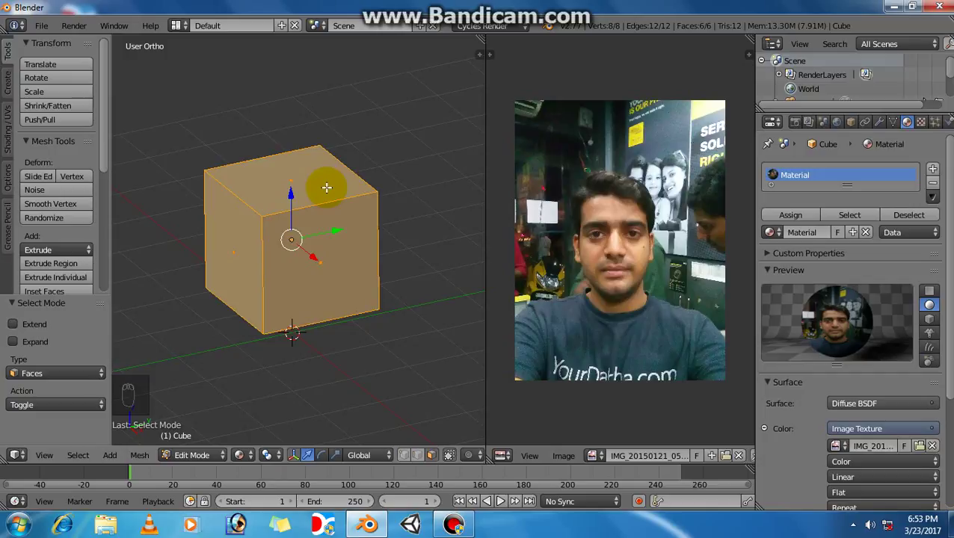
# Step: Unwrap all cube faces onto the photo and return to Object Mode
pyautogui.press('u')
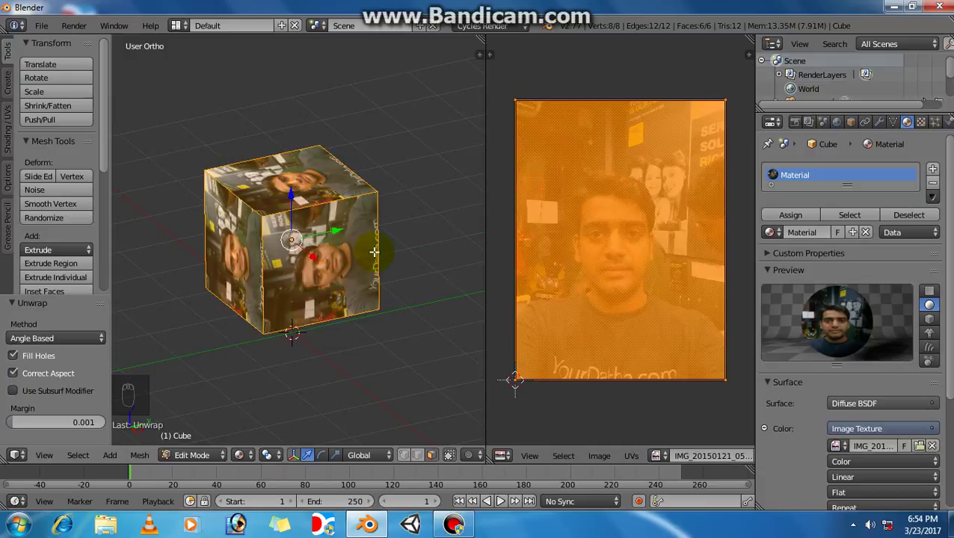
pyautogui.press('Tab')
pyautogui.middleClick(328, 282)
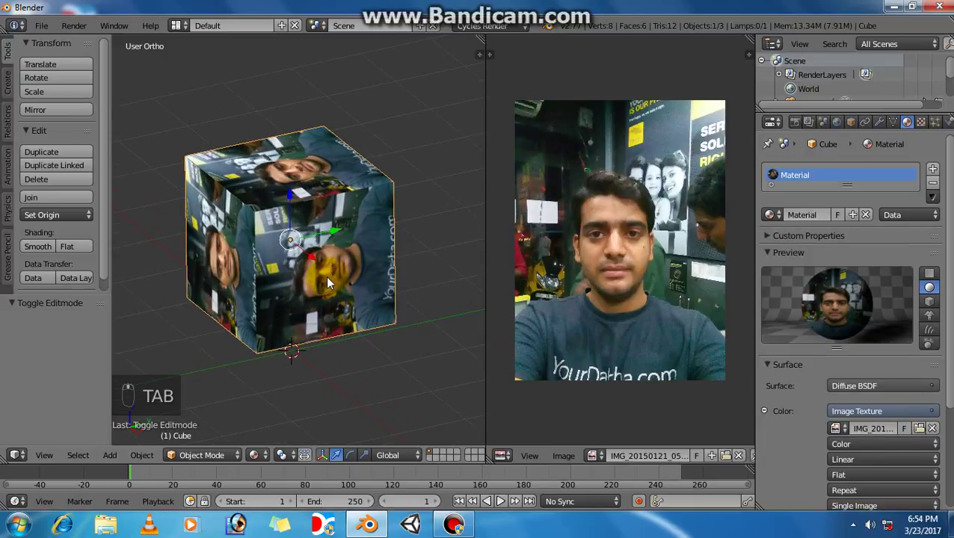
# Step: Set the viewport shading to Rendered to preview the textured cube
pyautogui.click(262, 458)
pyautogui.moveTo(271, 441); pyautogui.dragTo(285, 366)
pyautogui.click(285, 366)
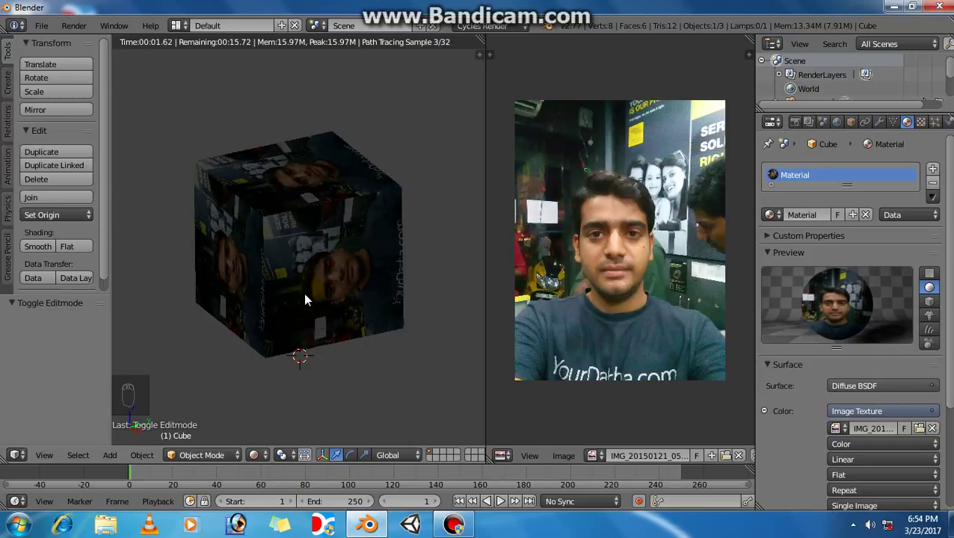
# Step: Return the viewport to non-rendered textured shading and reframe the view
pyautogui.moveTo(312, 298); pyautogui.dragTo(313, 299)
pyautogui.press('z')
pyautogui.press('z')
pyautogui.moveTo(286, 353); pyautogui.dragTo(302, 334)
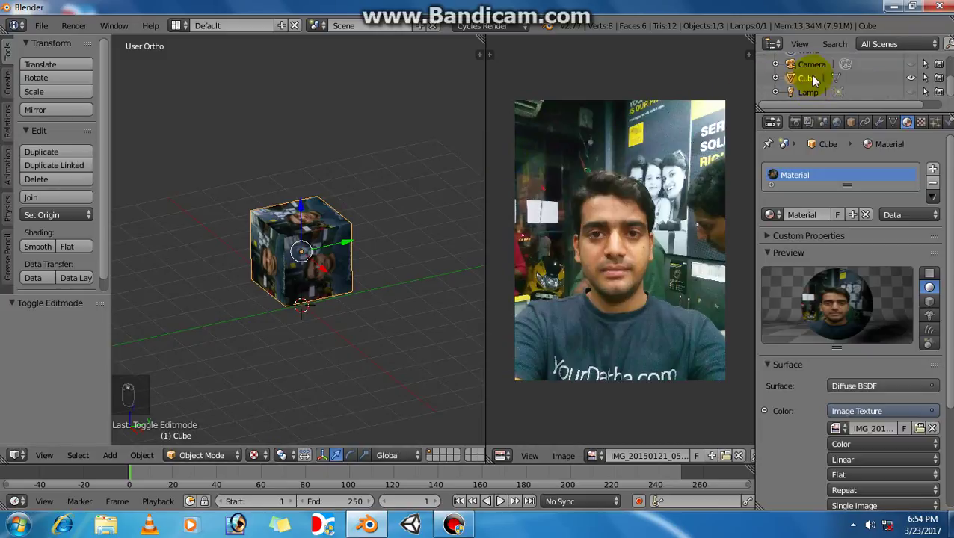
pyautogui.moveTo(916, 95); pyautogui.dragTo(331, 325)
pyautogui.moveTo(331, 326); pyautogui.dragTo(265, 441)
pyautogui.moveTo(265, 441); pyautogui.dragTo(321, 273)
# Step: Select the lamp and move it along the X axis to a spot beside the cube
pyautogui.rightClick(394, 174)
pyautogui.moveTo(405, 166); pyautogui.dragTo(334, 195)
pyautogui.moveTo(321, 274); pyautogui.dragTo(305, 246)
pyautogui.moveTo(295, 229); pyautogui.dragTo(305, 247)
pyautogui.moveTo(305, 247); pyautogui.dragTo(309, 233)
pyautogui.moveTo(291, 221); pyautogui.dragTo(937, 125)
# Step: Reselect the lamp in the Outliner and hide it from the viewport
pyautogui.middleClick(306, 318)
pyautogui.rightClick(306, 318)
pyautogui.rightClick(882, 167)
pyautogui.moveTo(882, 168); pyautogui.dragTo(445, 296)
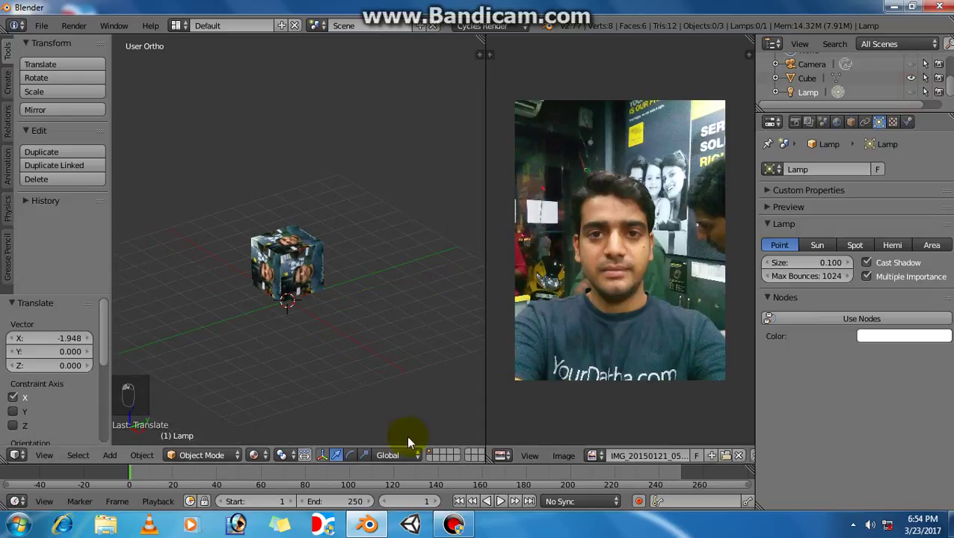